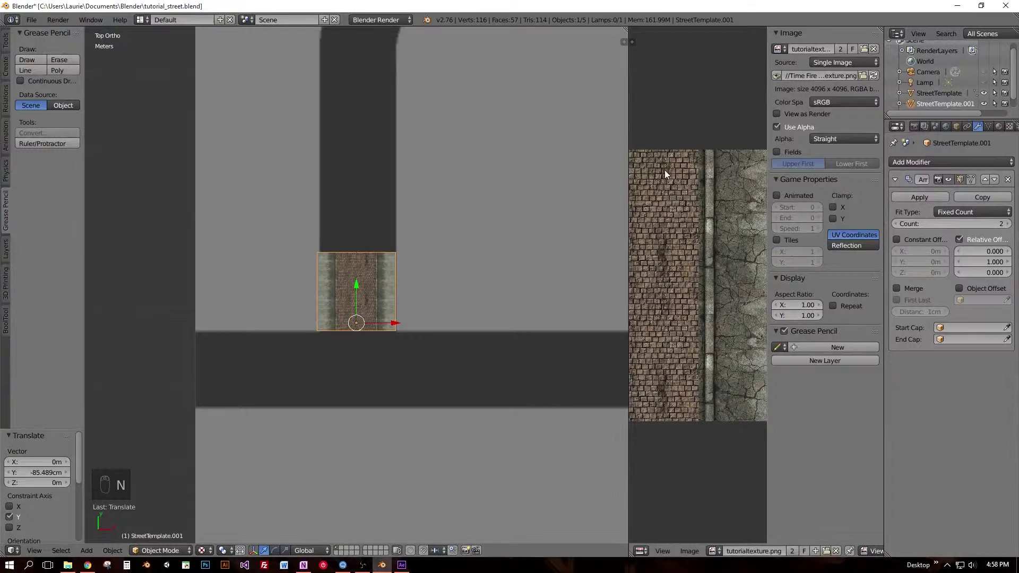
Give StreetTemplate.001 an Array Count of 60 and snap the 3D cursor to its origin.
click(626, 29)
click(598, 200)
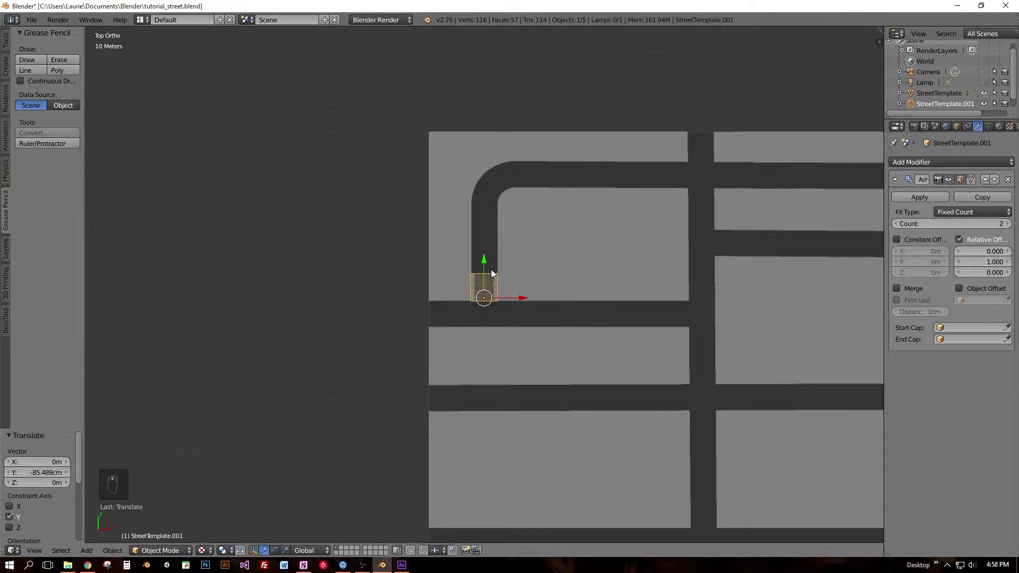
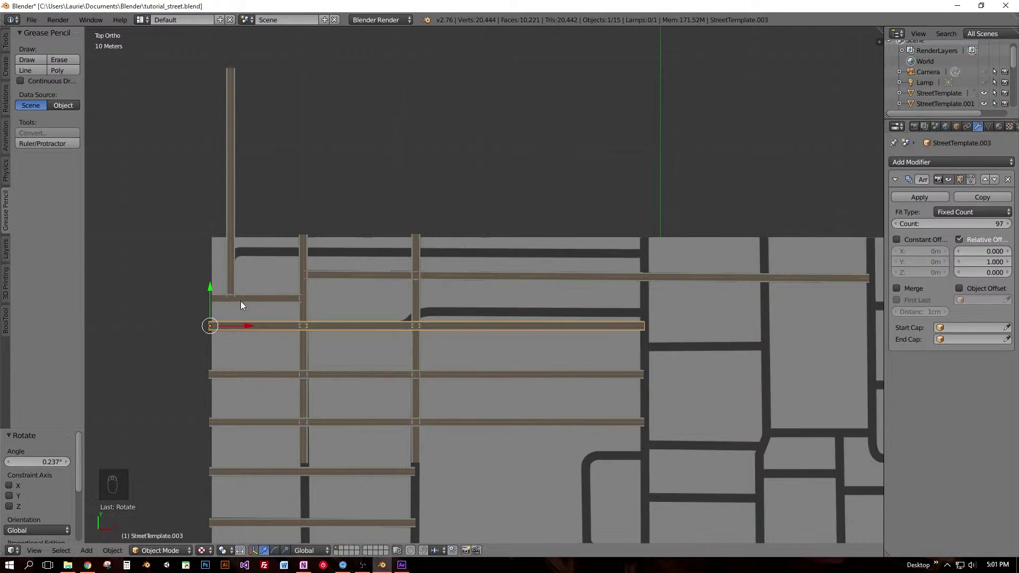
click(231, 166)
click(831, 243)
key(ctrl+s)
key(=)
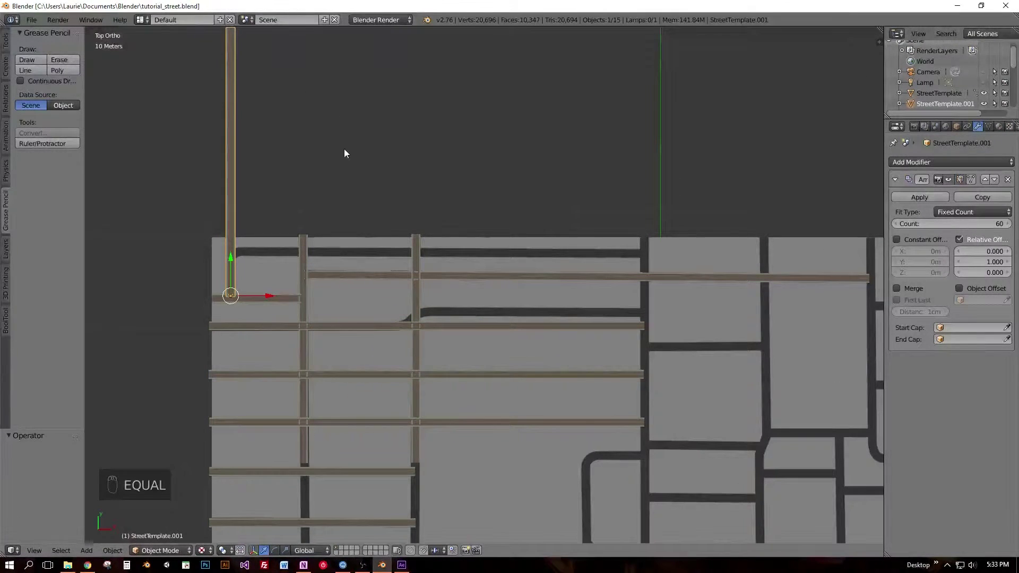
key(shift+s)
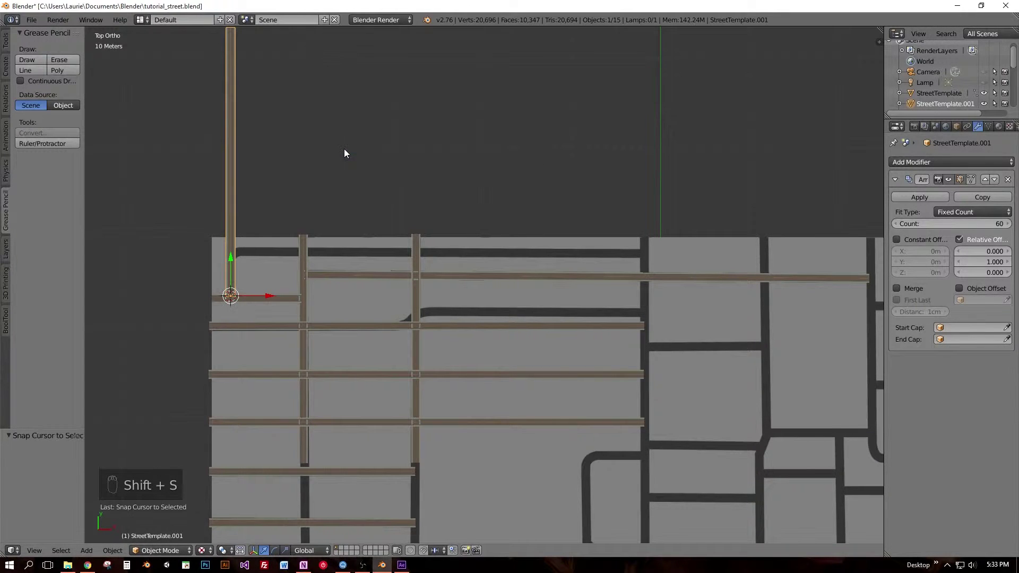
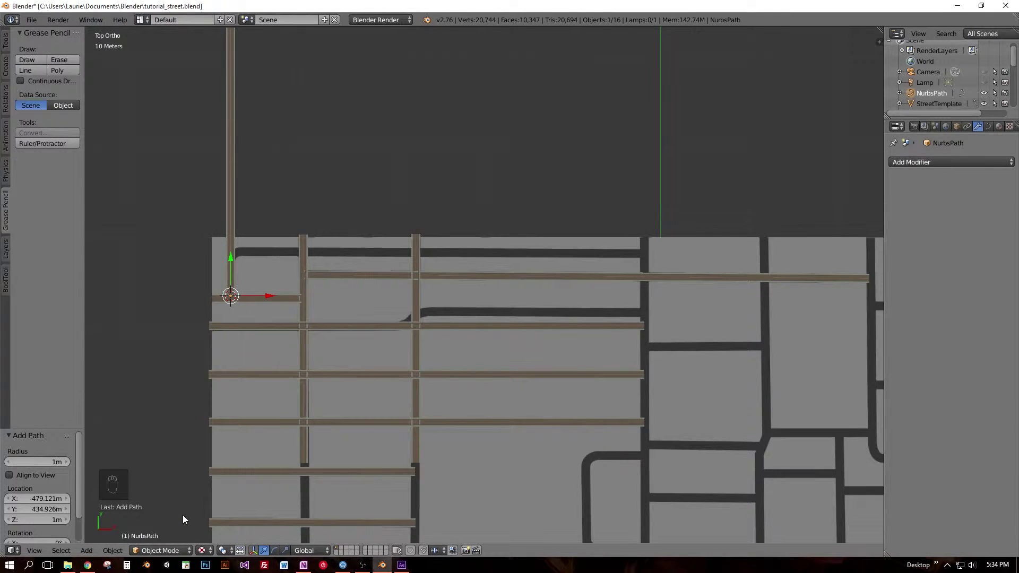
Add a NURBS path at the cursor and select it as the street's Curve modifier object.
key(KP_Decimal)
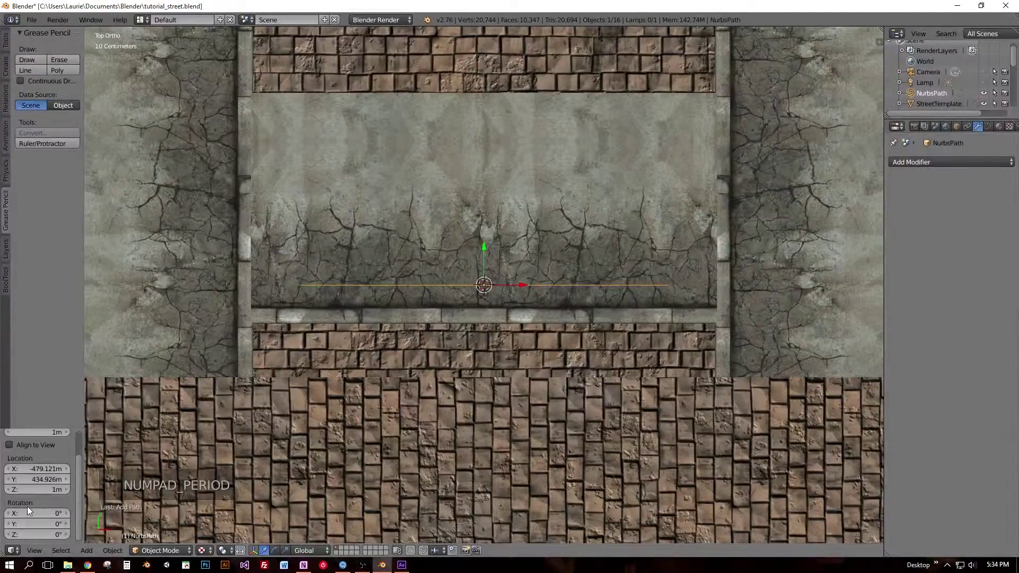
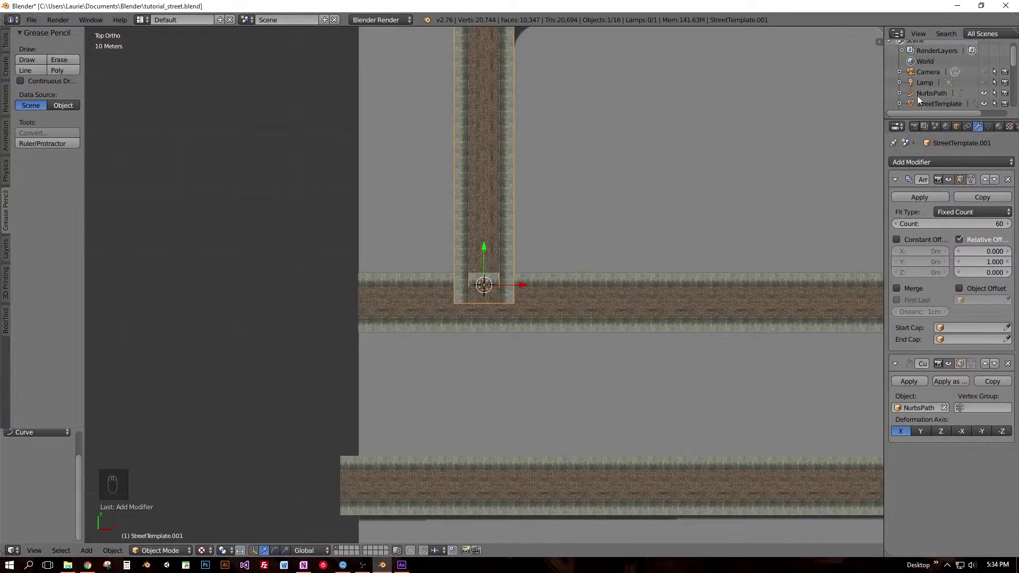
drag(931, 93, 538, 240)
Enter Edit Mode on the path and select its end point at the junction.
key(Tab)
click(485, 272)
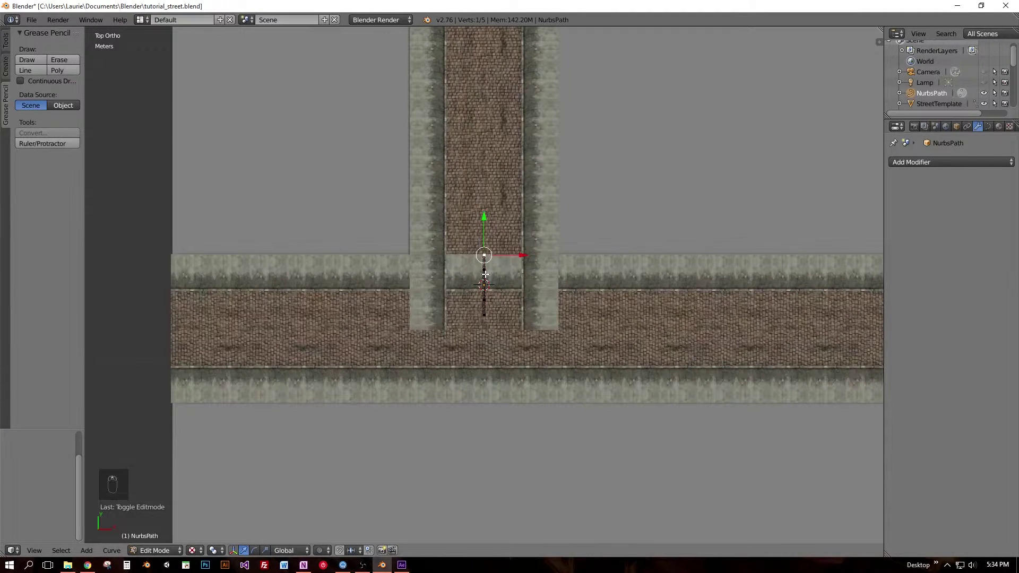
key(a)
key(a)
key(g)
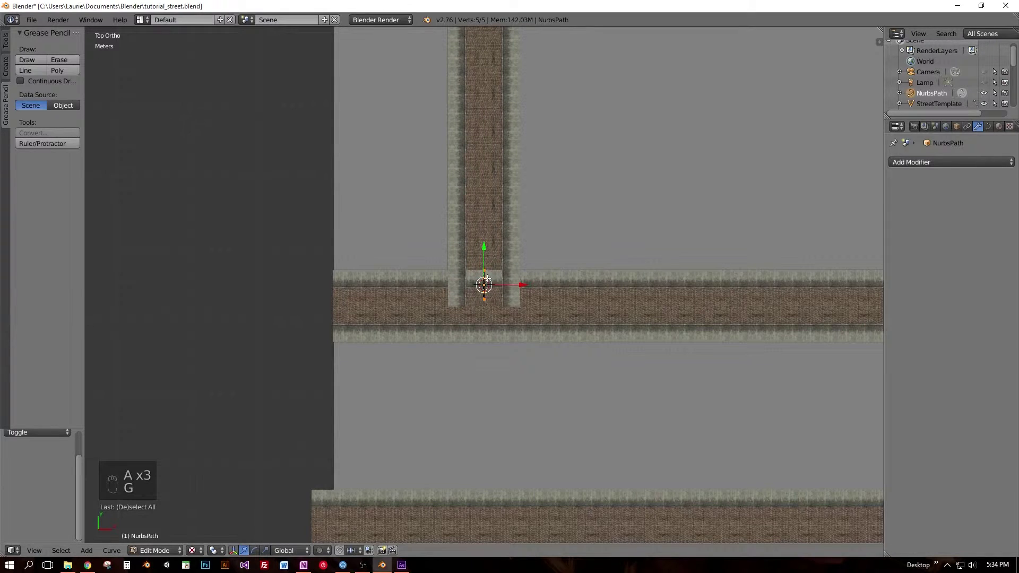
click(484, 268)
Extrude new path points up the street and around the corner to the right.
key(e)
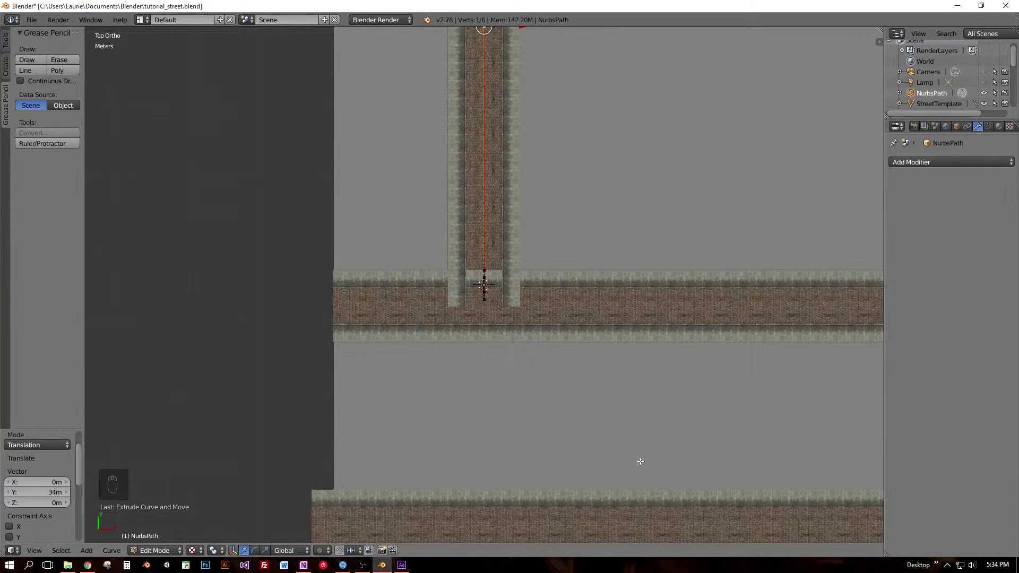
drag(607, 145, 430, 423)
drag(430, 422, 282, 401)
key(e)
middle_click(291, 337)
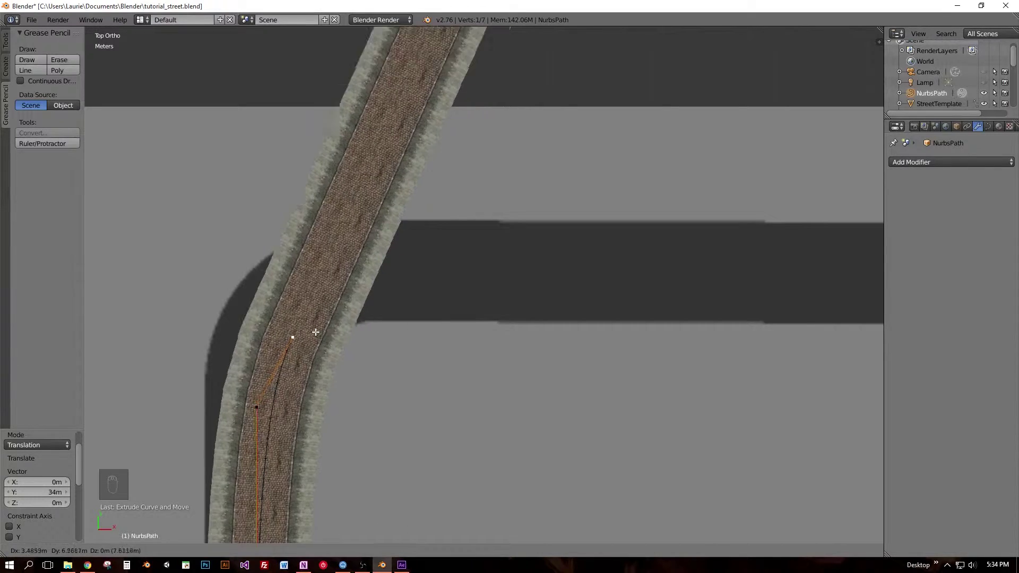
key(e)
key(e)
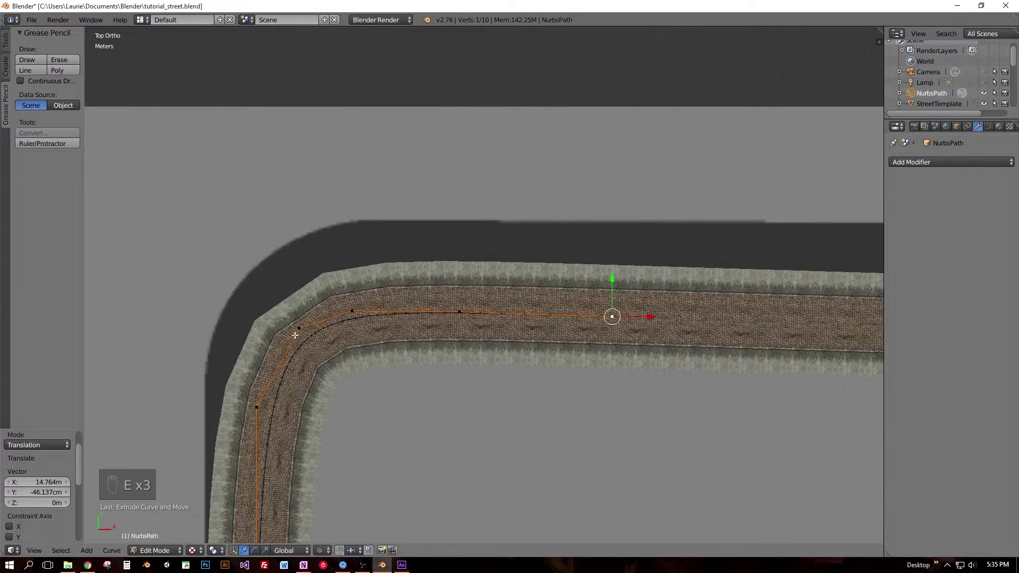
Move the corner and top-stretch control points so the street hugs the curved road.
key(g)
drag(263, 329, 229, 330)
middle_click(228, 330)
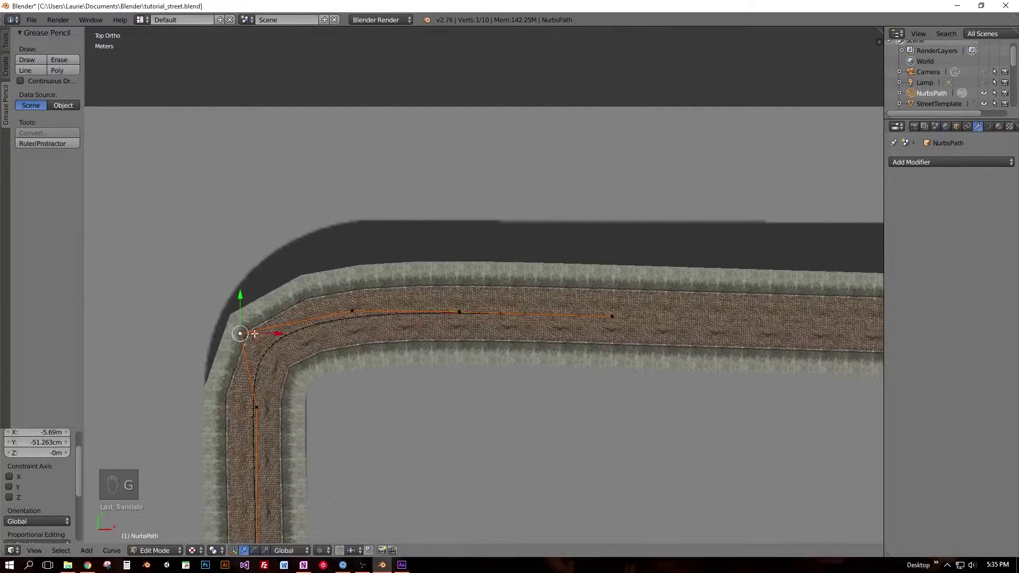
key(g)
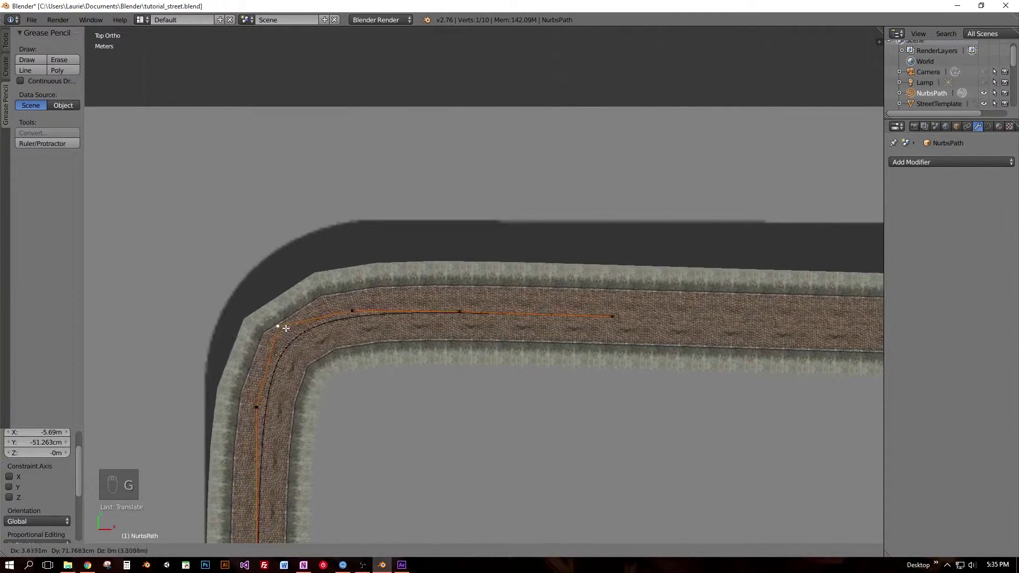
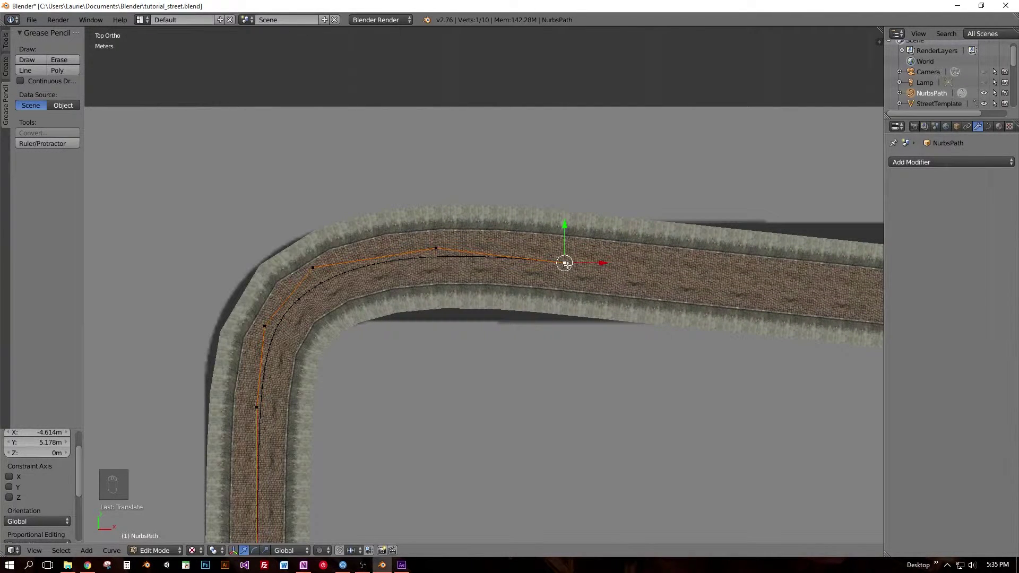
key(e)
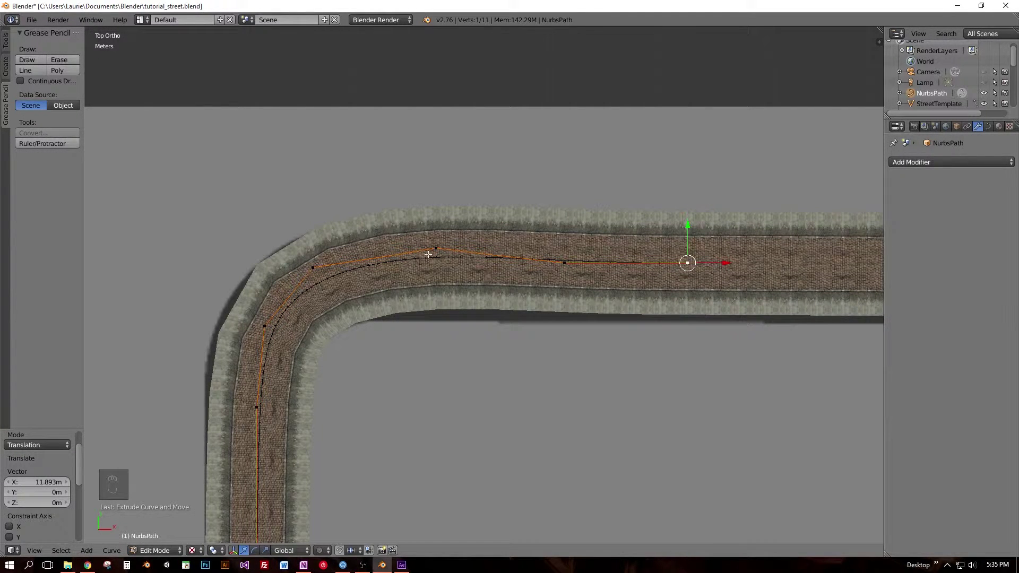
drag(431, 248, 438, 263)
key(g)
key(g)
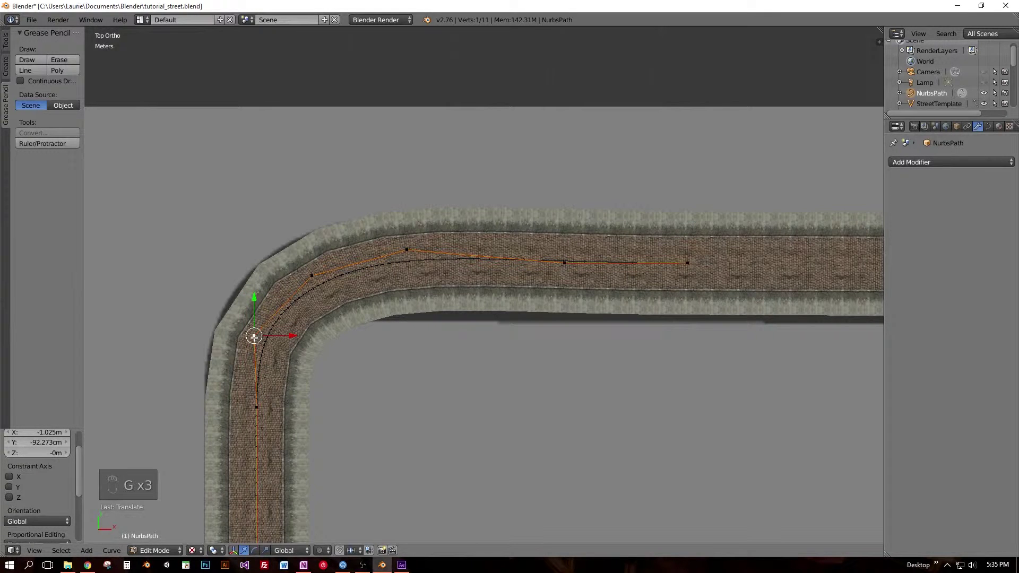
Frame the whole corner in view and switch to editing the street section's mesh.
drag(342, 370, 389, 322)
middle_click(417, 307)
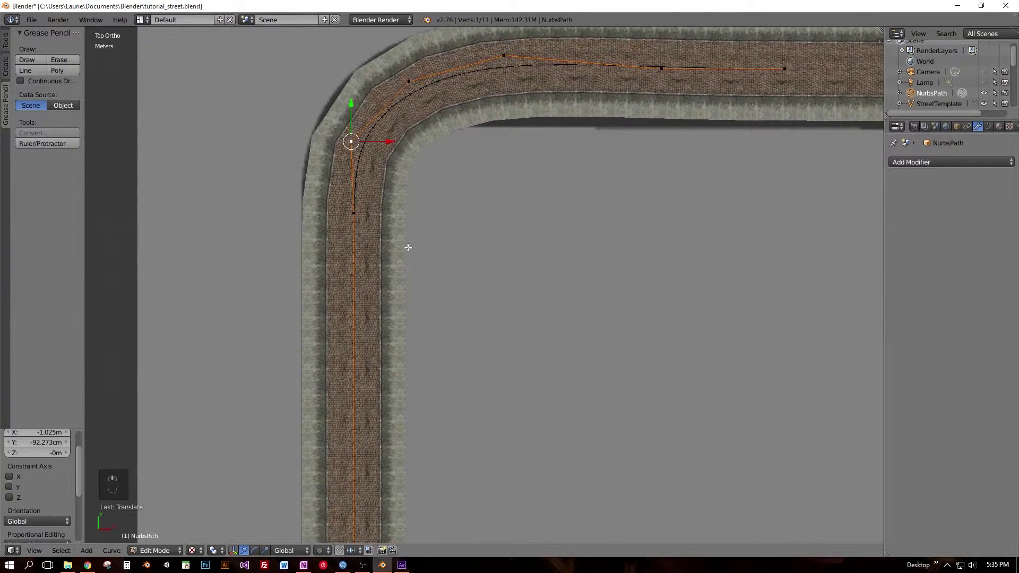
drag(405, 248, 380, 352)
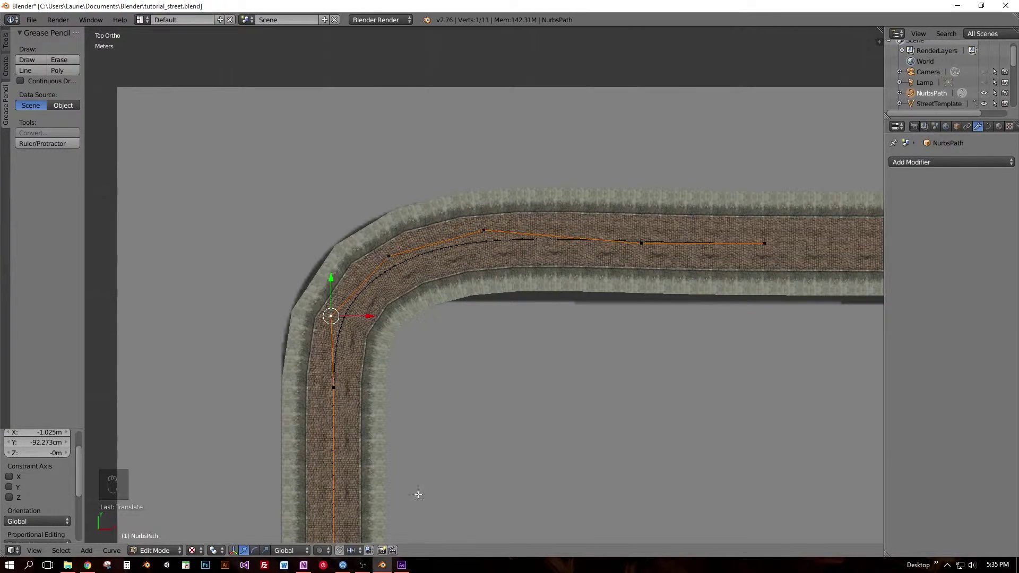
key(=)
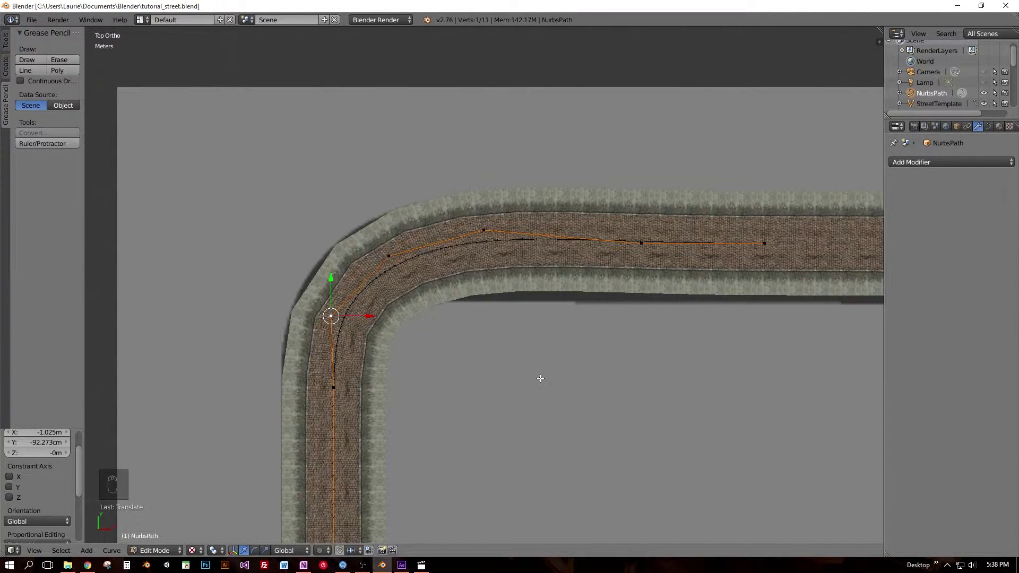
key(Tab)
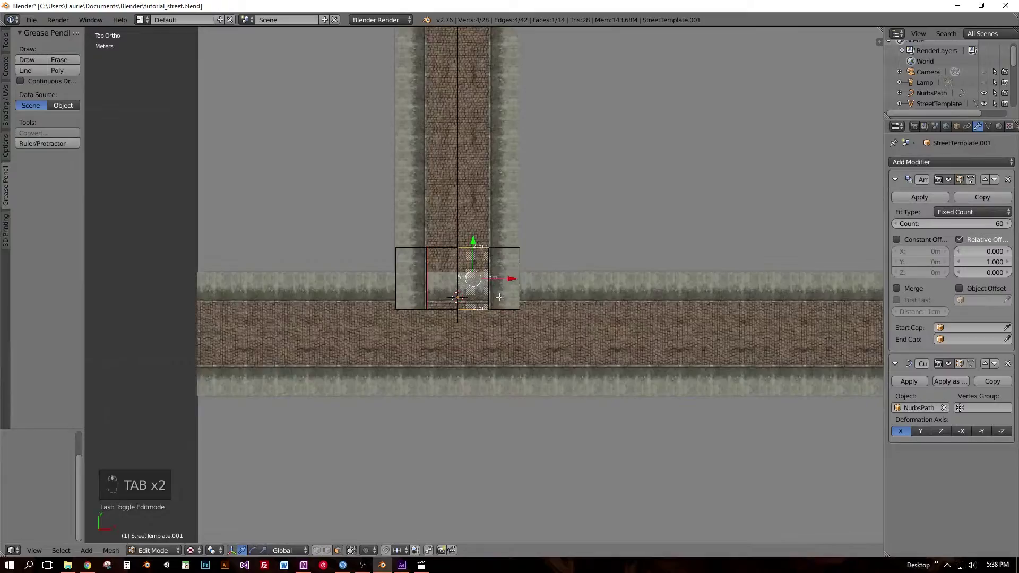
Add a loop cut across the street section, then reselect the NURBS path.
middle_click(500, 295)
key(ctrl+r)
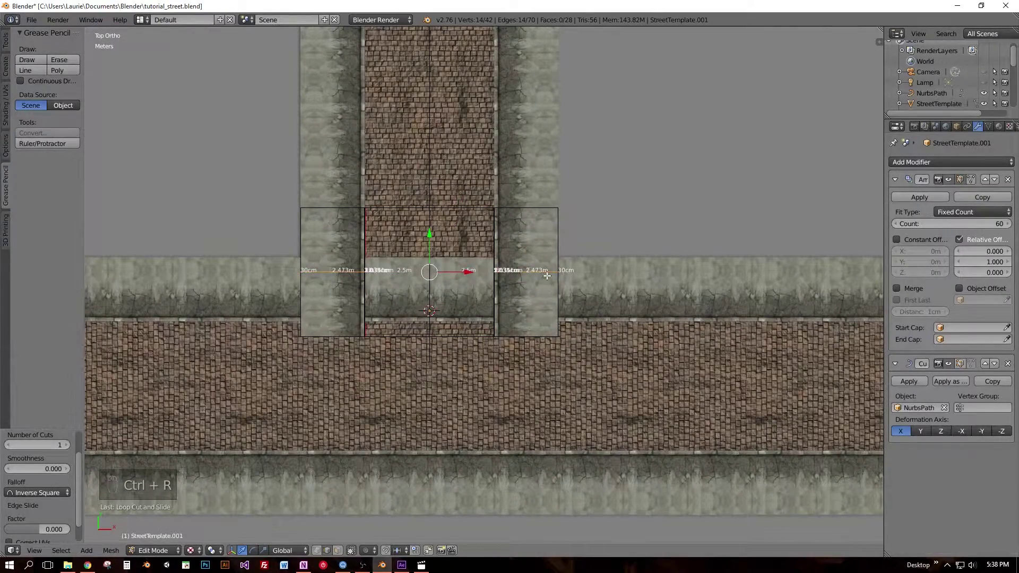
middle_click(607, 317)
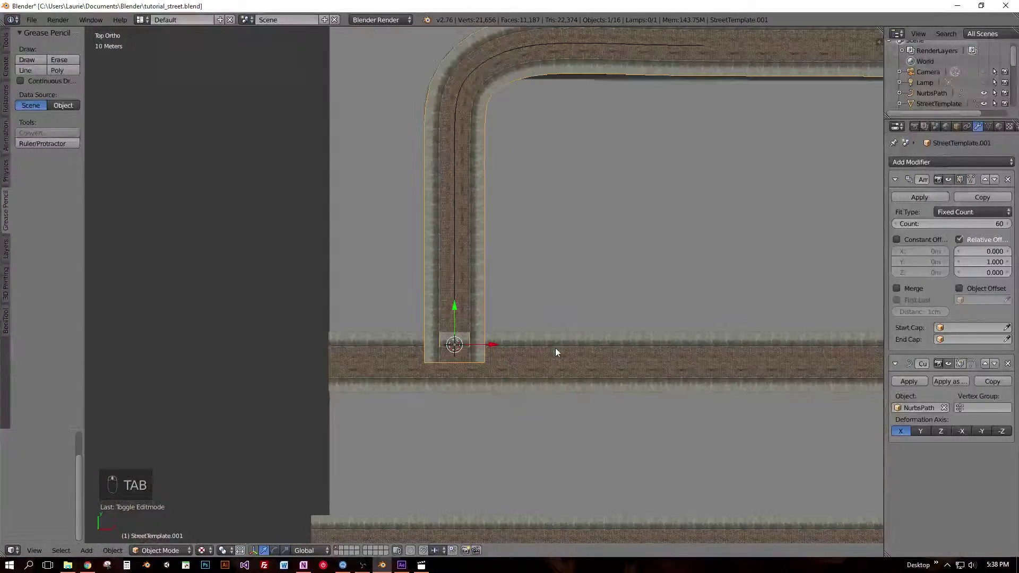
drag(467, 236, 721, 318)
Reposition the corner control point so the street rounds the bend smoothly.
key(Tab)
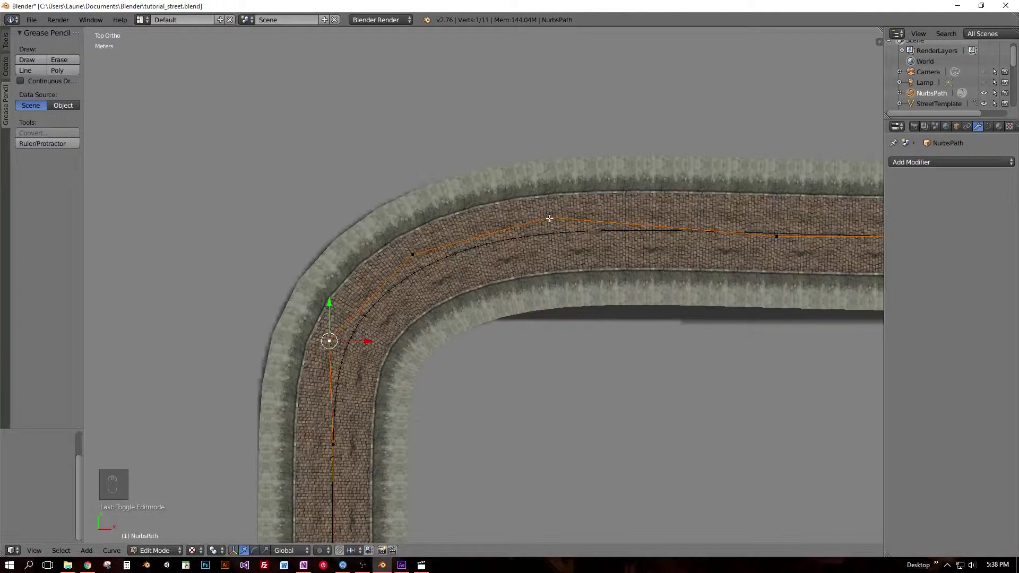
click(549, 216)
key(g)
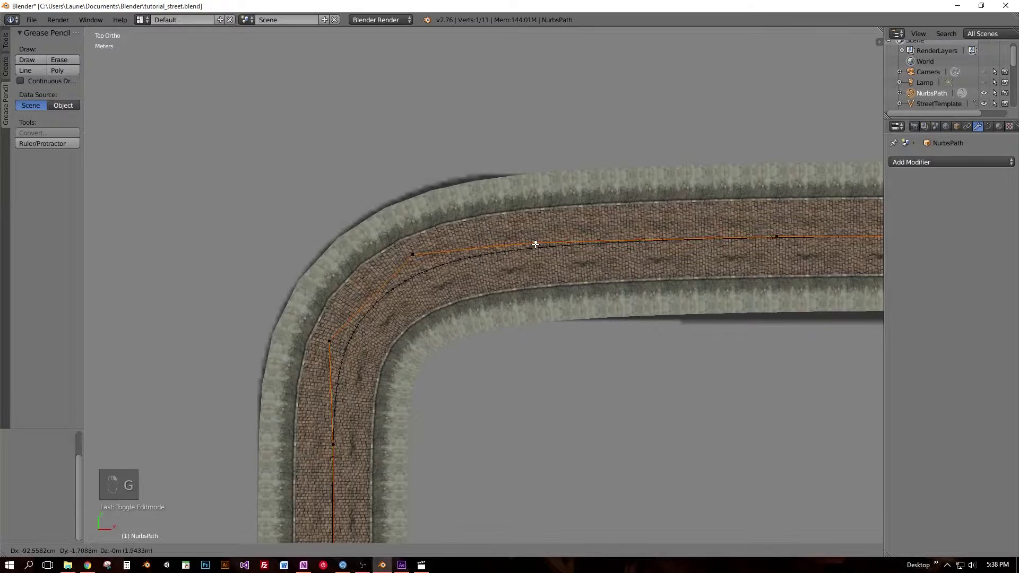
key(g)
drag(407, 260, 345, 283)
key(g)
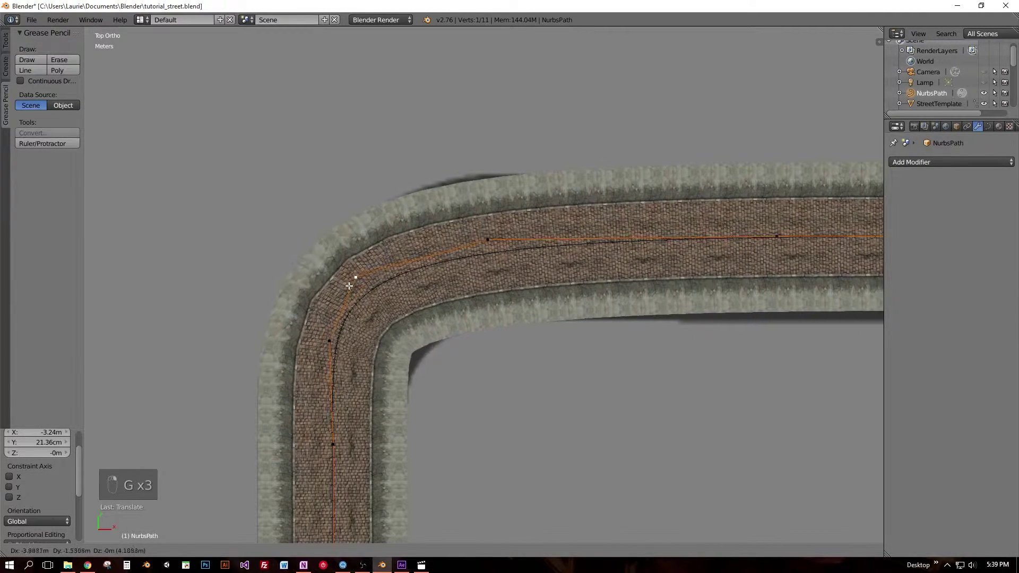
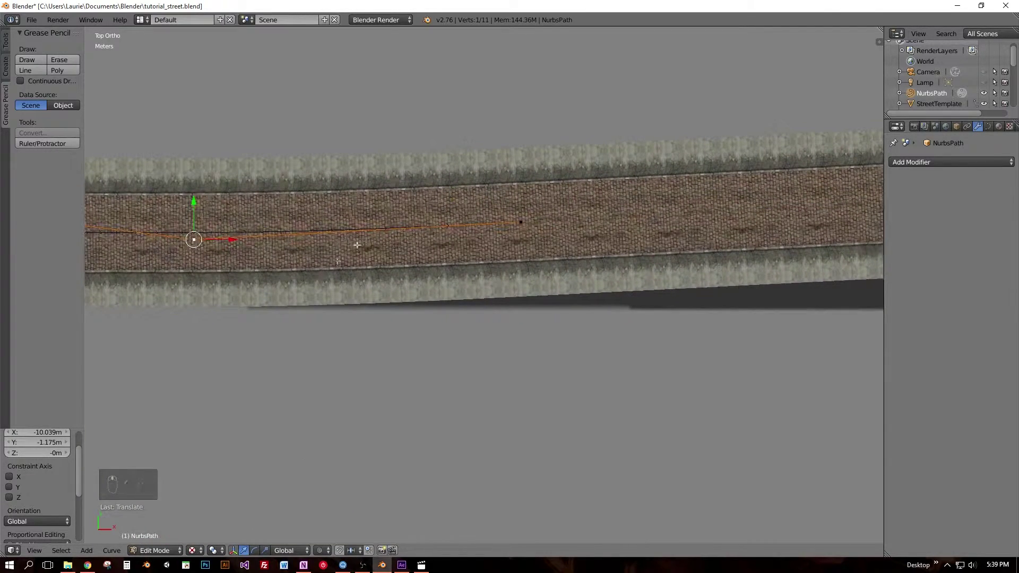
Line up the straight-run control points with the street's centre and return to Object Mode.
key(g)
drag(527, 226, 325, 236)
drag(193, 239, 200, 232)
key(g)
key(g)
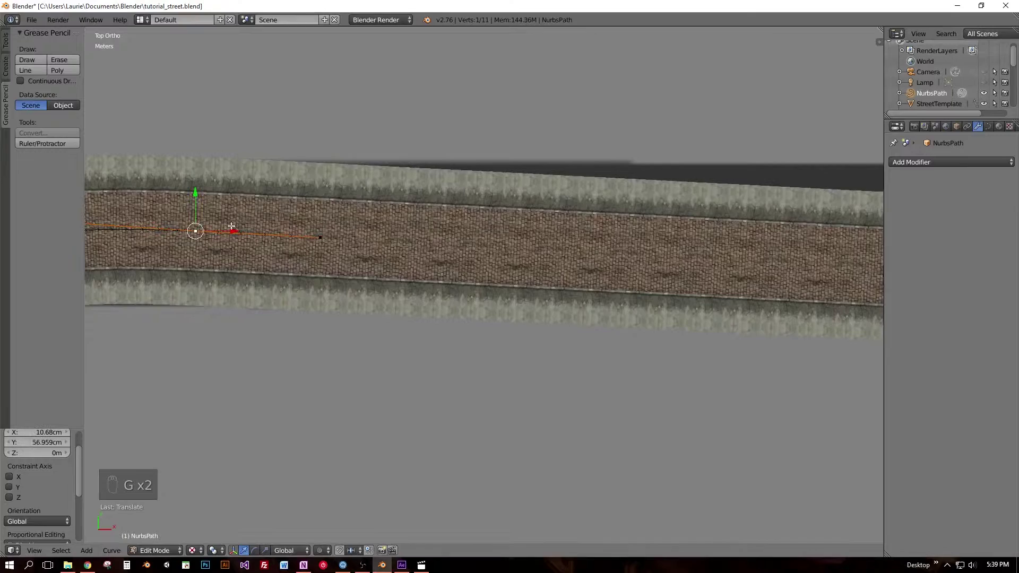
click(320, 238)
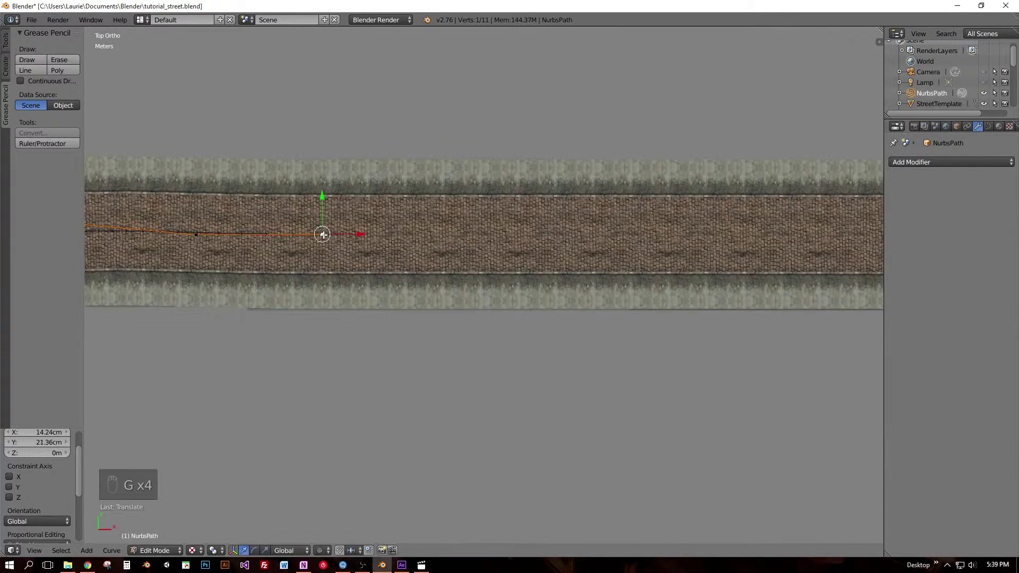
key(e)
drag(719, 255, 483, 260)
middle_click(483, 260)
key(Tab)
Apply the Array and Curve modifiers on the street copy and delete the NurbsPath.
middle_click(465, 384)
drag(184, 272, 463, 288)
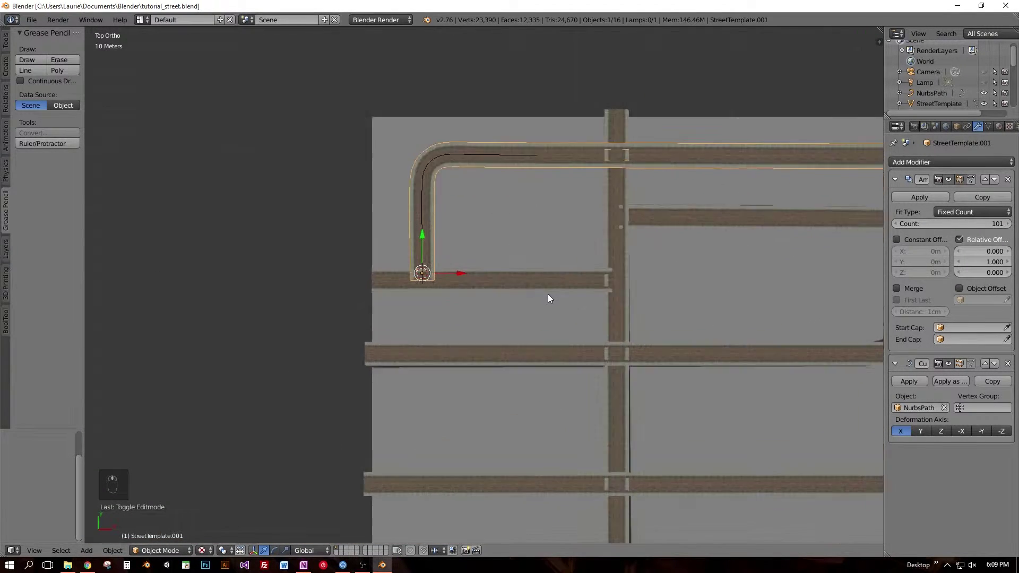
drag(588, 408, 492, 433)
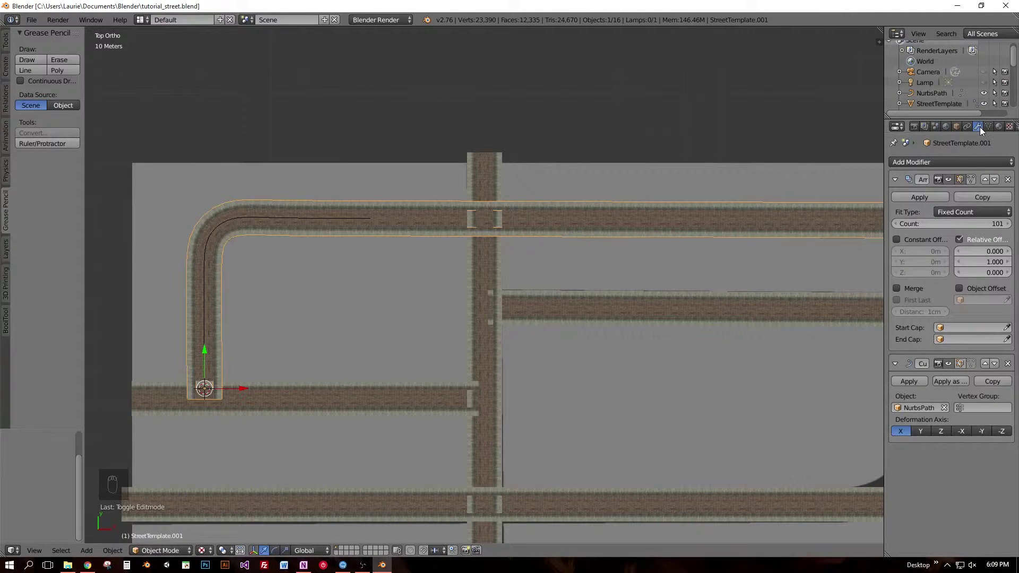
click(921, 202)
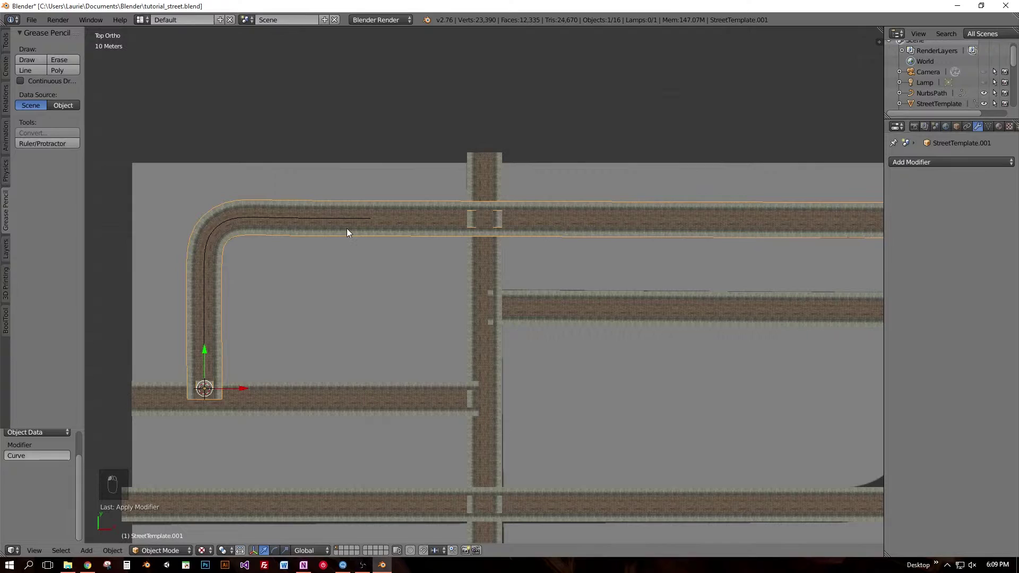
click(358, 219)
key(Delete)
click(358, 220)
Select all street vertices and Remove Doubles, merging 1400 duplicate vertices.
key(Tab)
key(a)
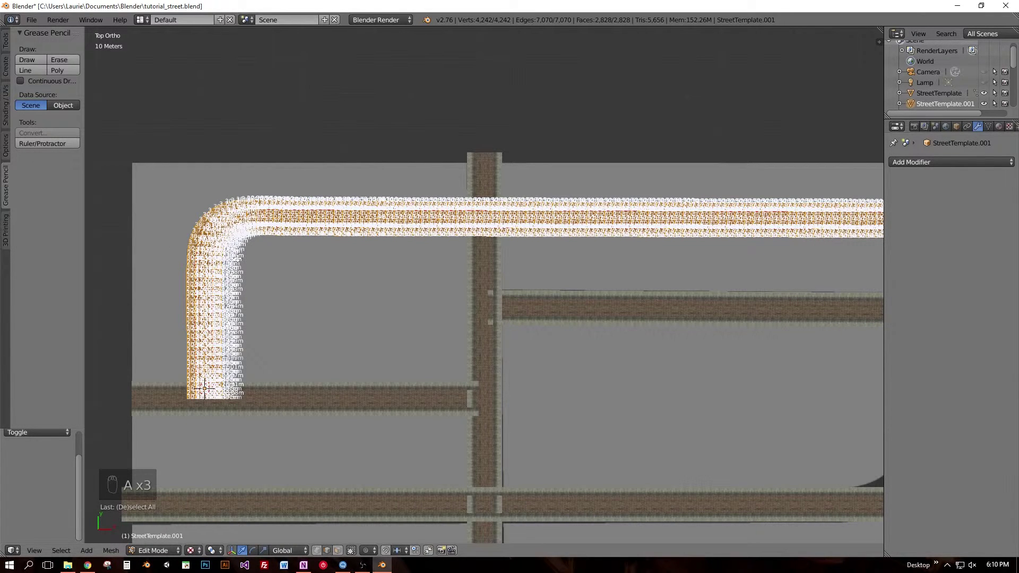
key(ctrl+v)
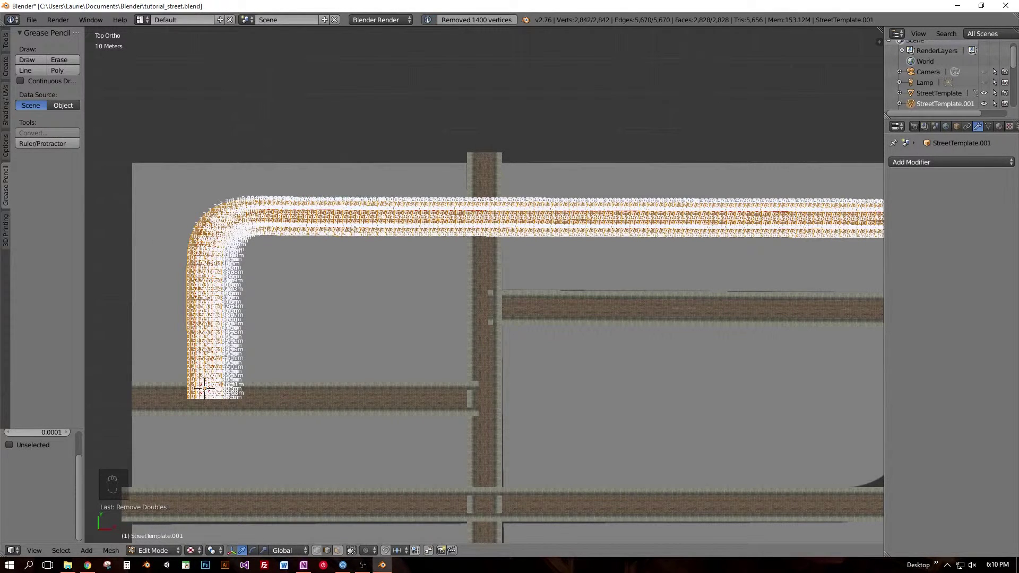
key(n)
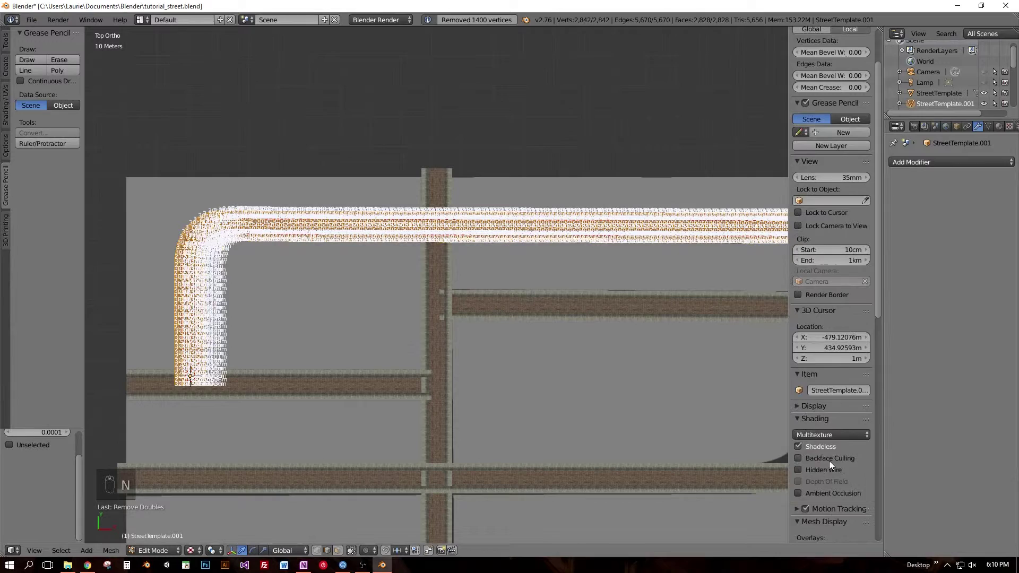
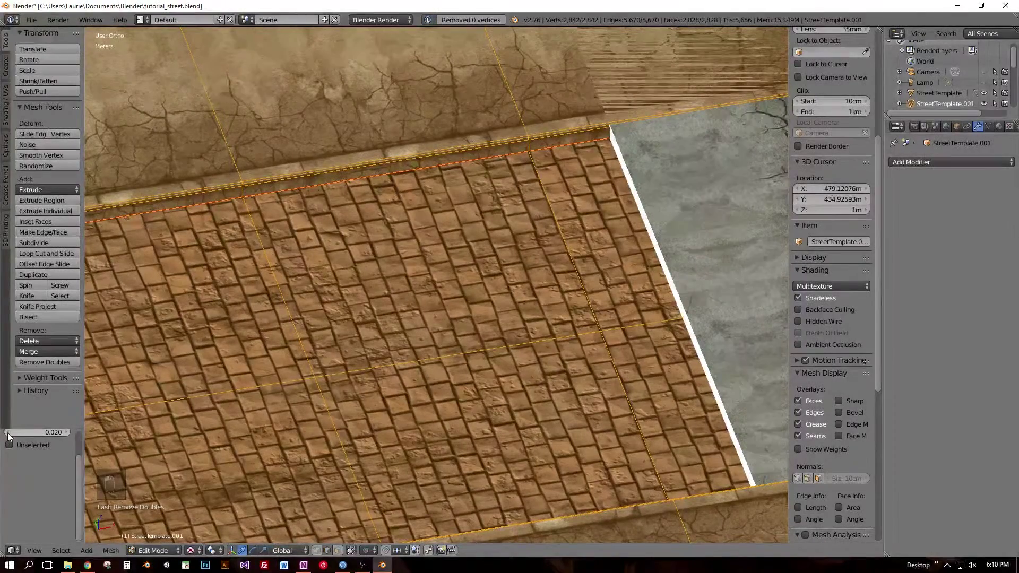
Save, then fill the first open street end with a face.
key(ctrl+s)
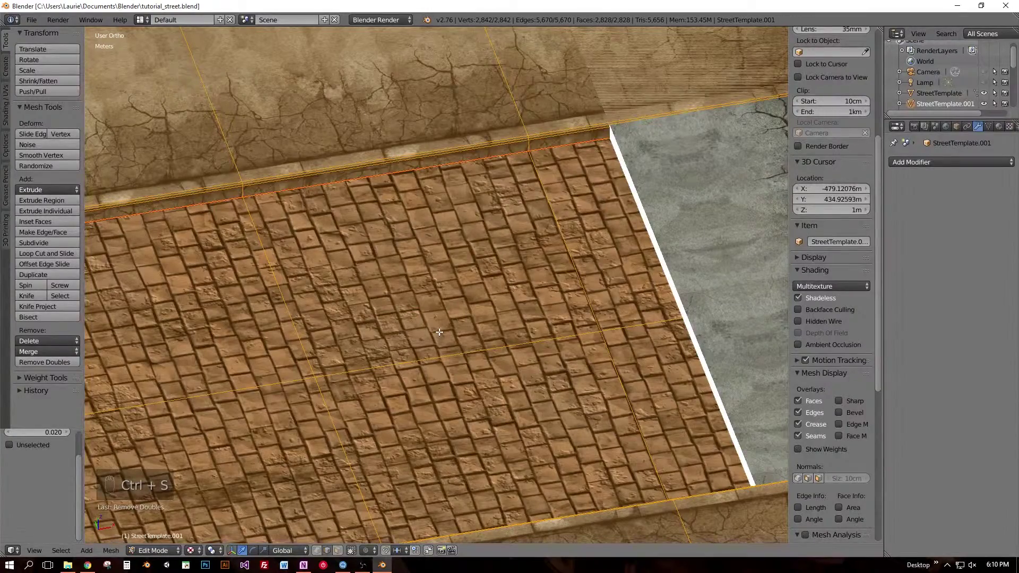
middle_click(441, 330)
key(=)
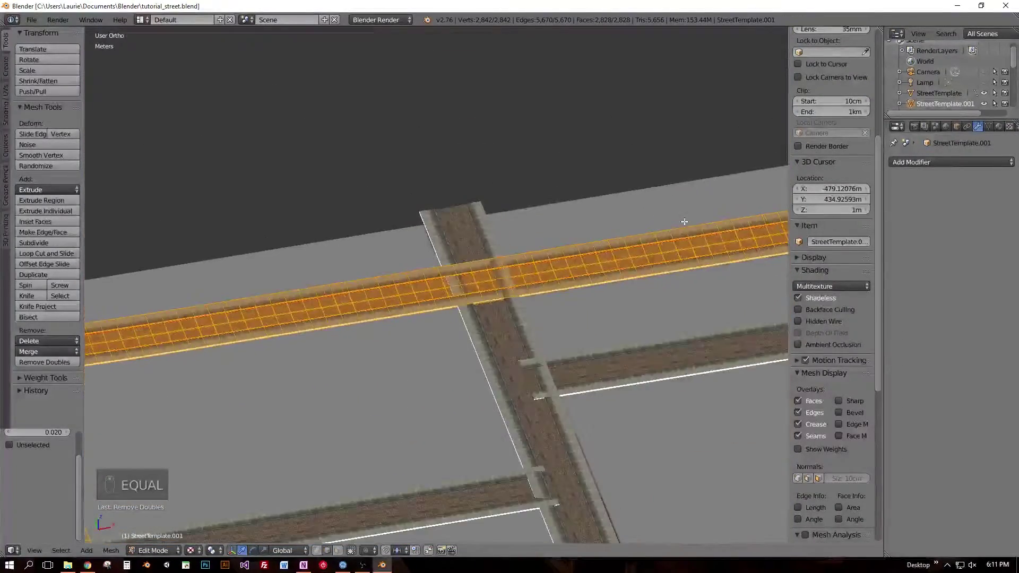
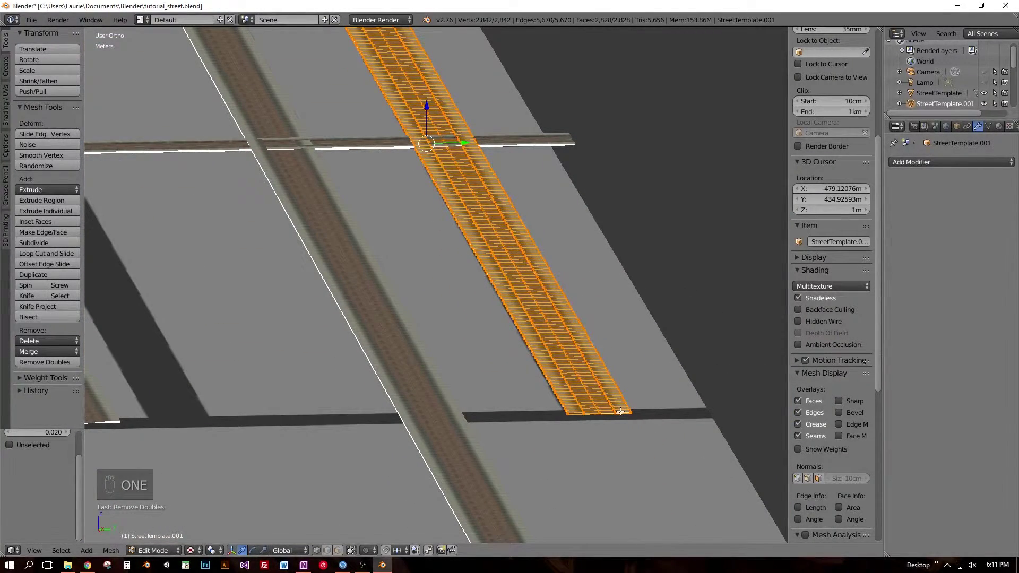
key(KP_Decimal)
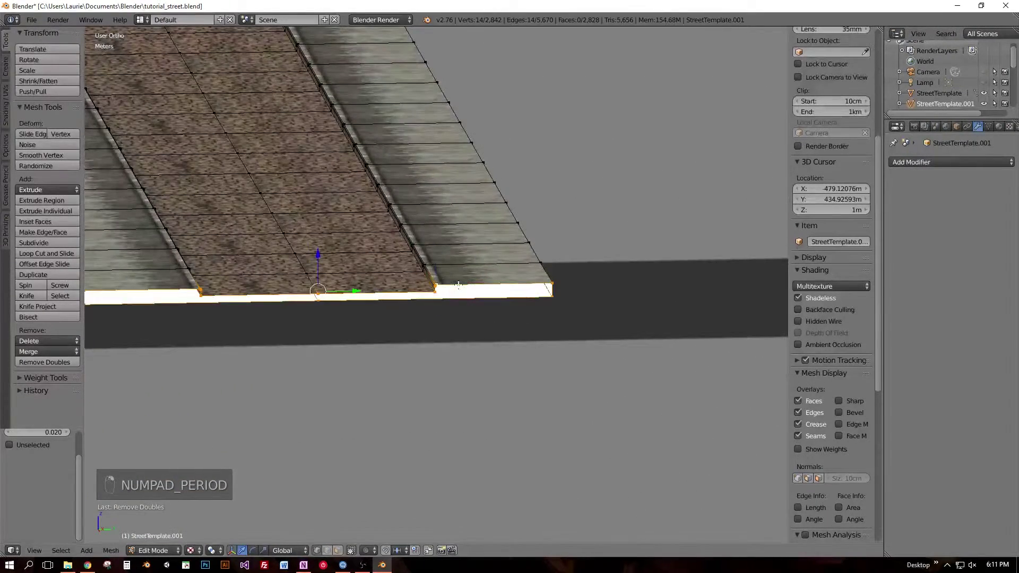
key(f)
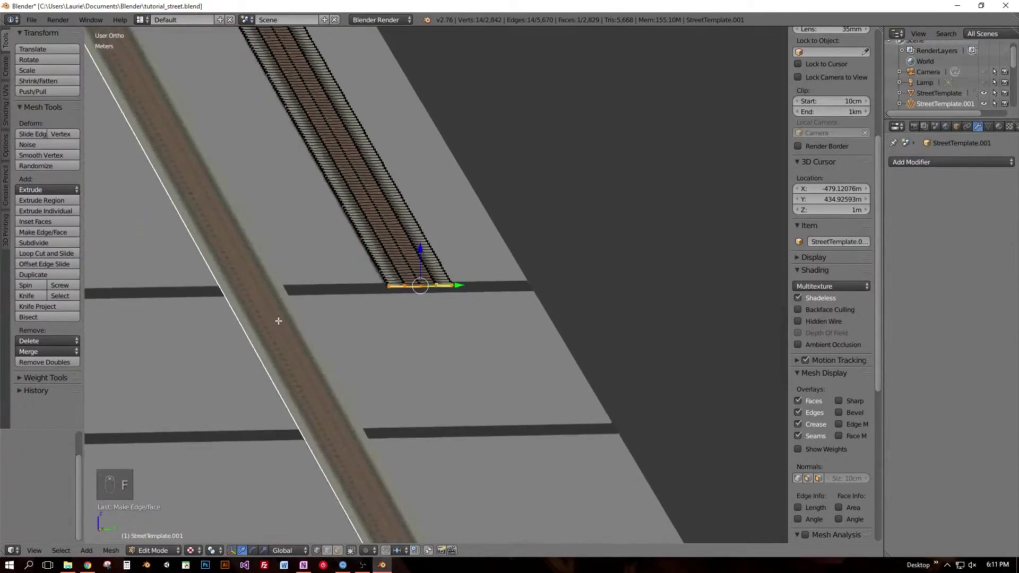
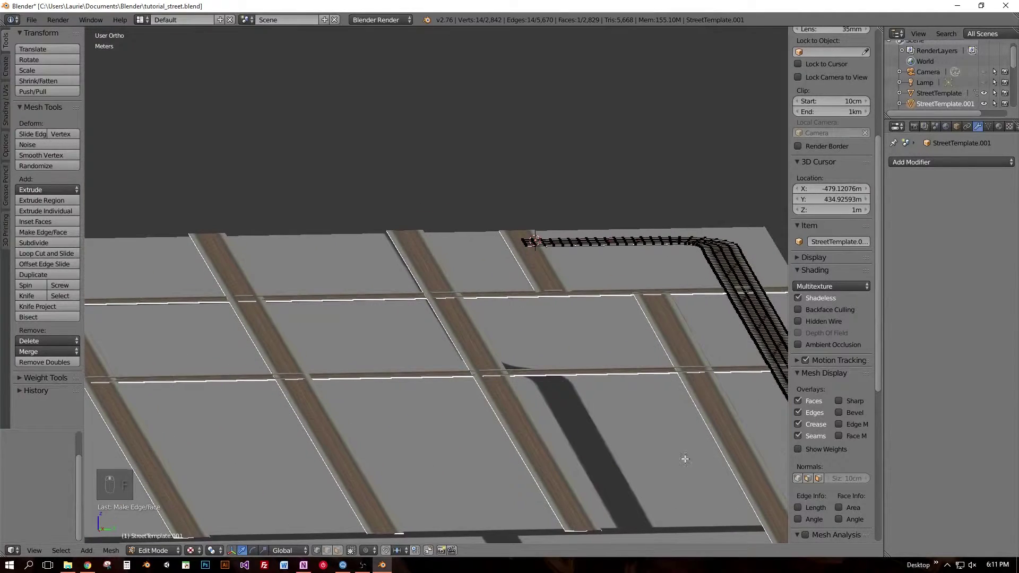
Fill the second open end, check for non-manifold edges, and leave Edit Mode.
click(525, 245)
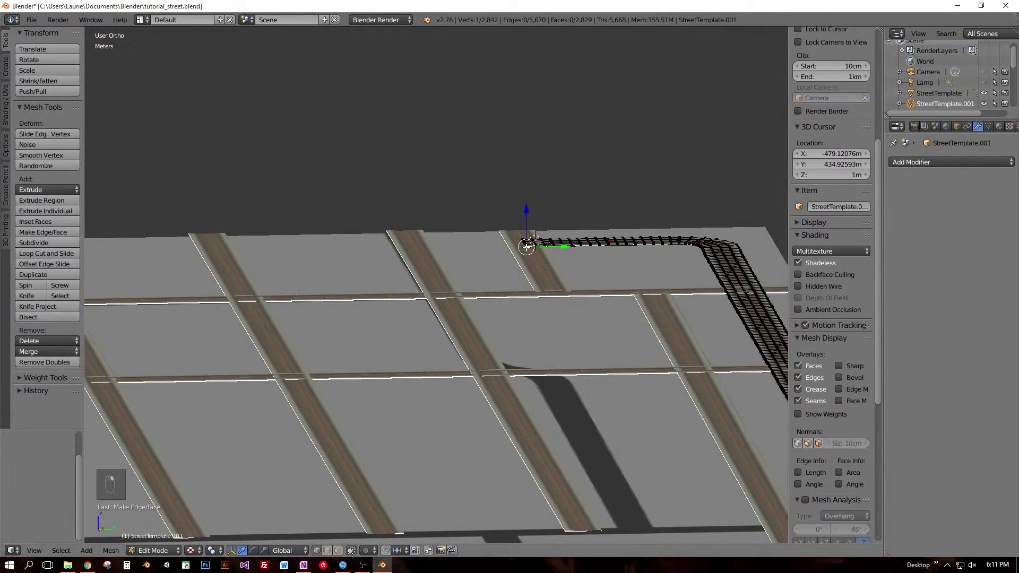
key(KP_Decimal)
middle_click(444, 314)
middle_click(445, 313)
middle_click(435, 242)
key(f)
right_click(435, 242)
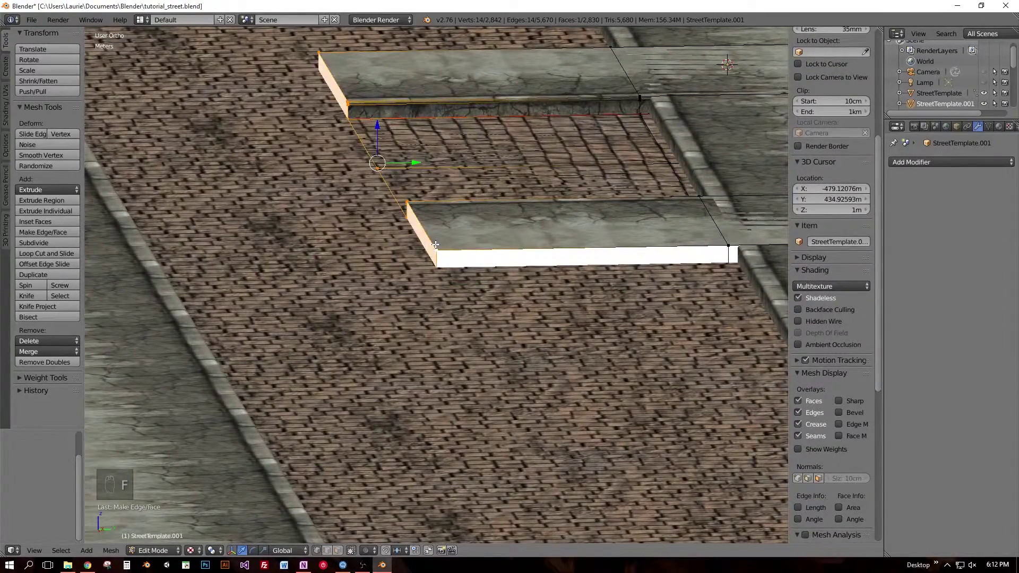
key(a)
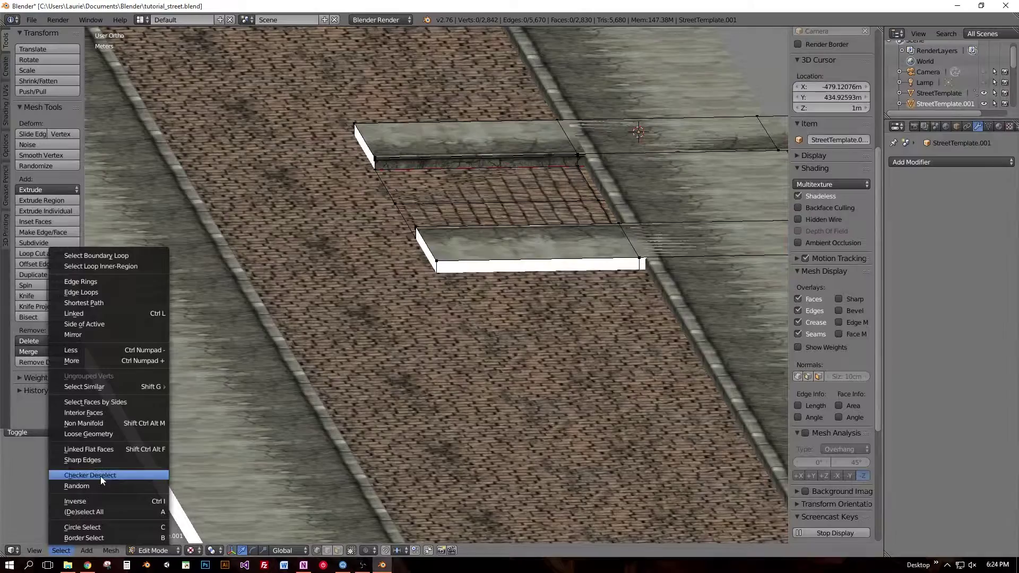
key(a)
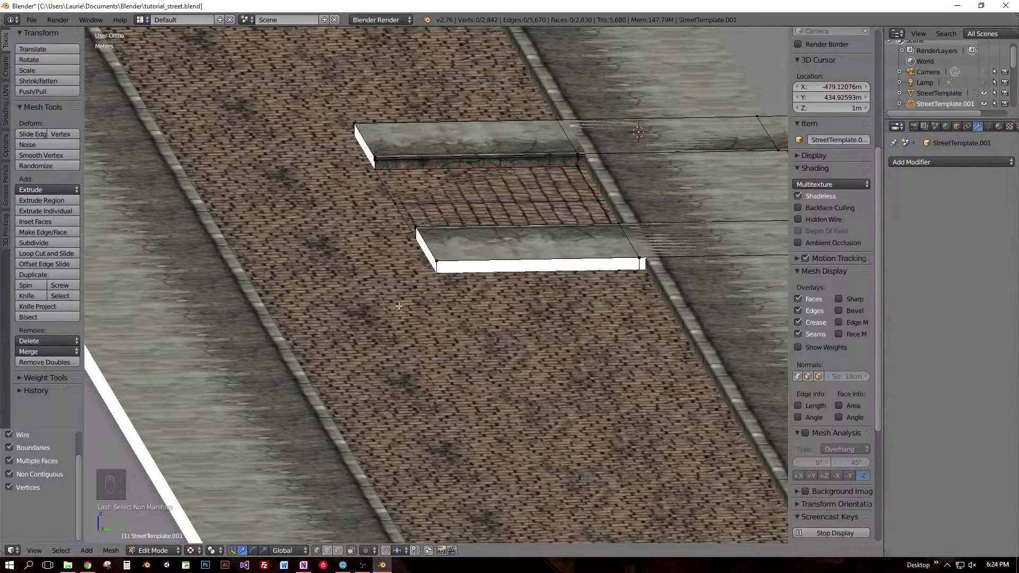
key(KP_Decimal)
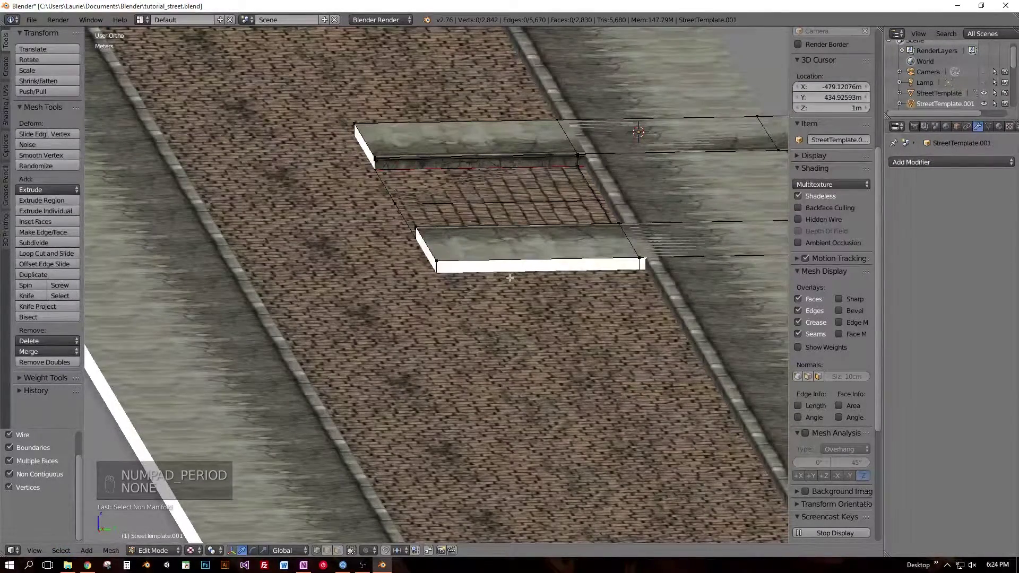